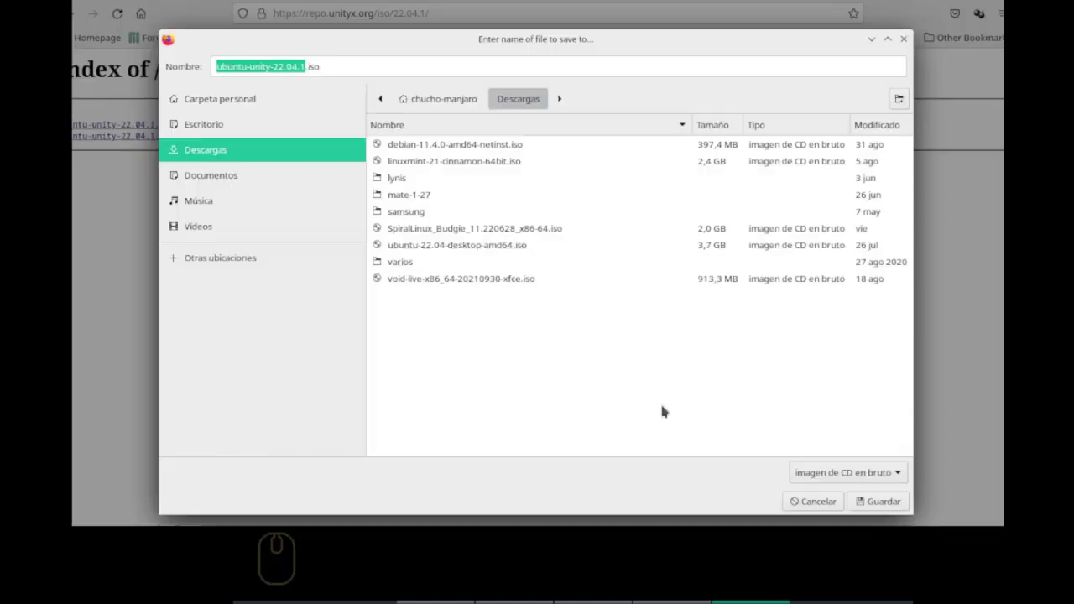
- Save ubuntu-unity-22.04.1.iso into the Descargas folder so the download starts
click(166, 37)
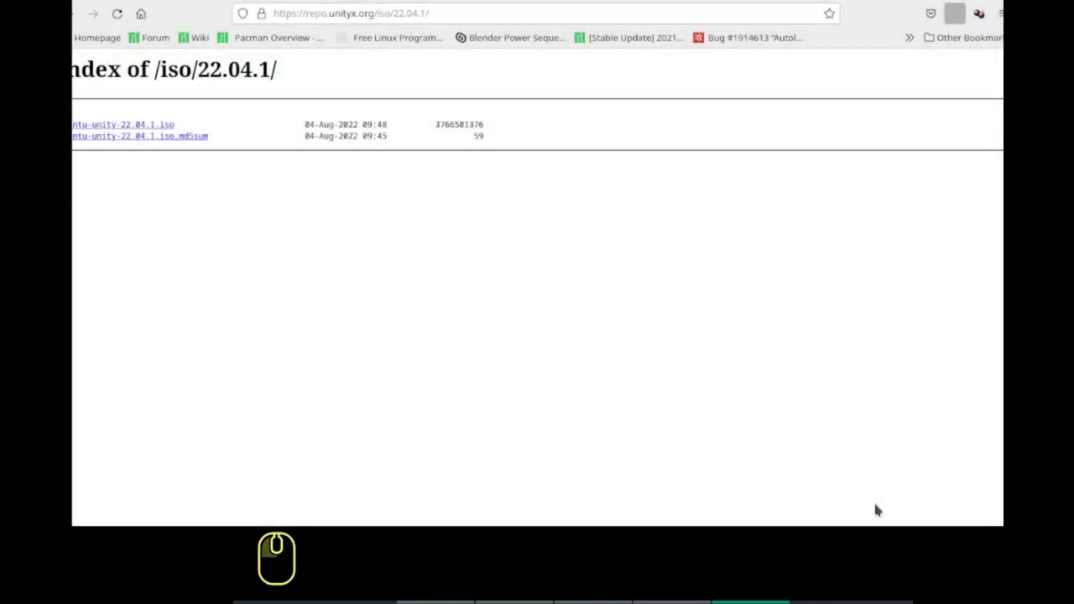
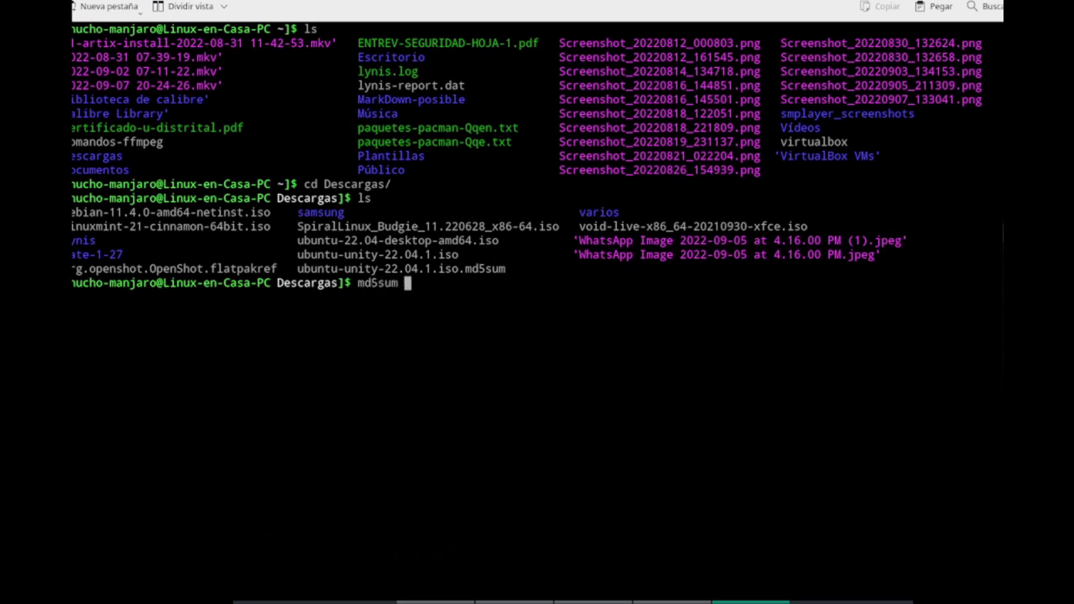
- Compute the MD5 checksum of ubuntu-unity-22.04.1.iso with md5sum
text(bun)
key(Tab)
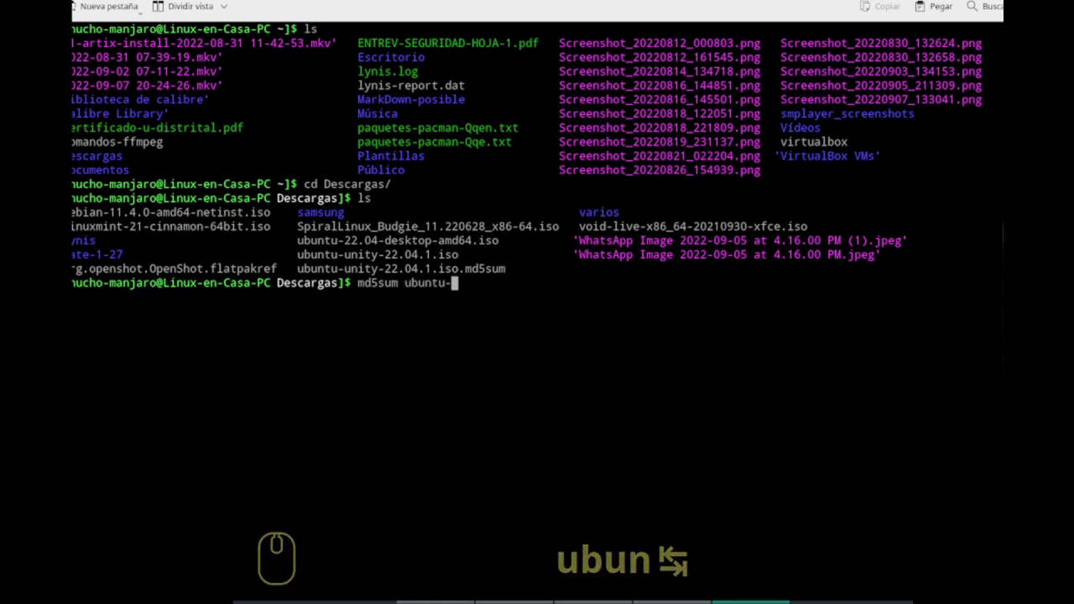
text(un)
key(Tab)
key(Tab)
key(Return)
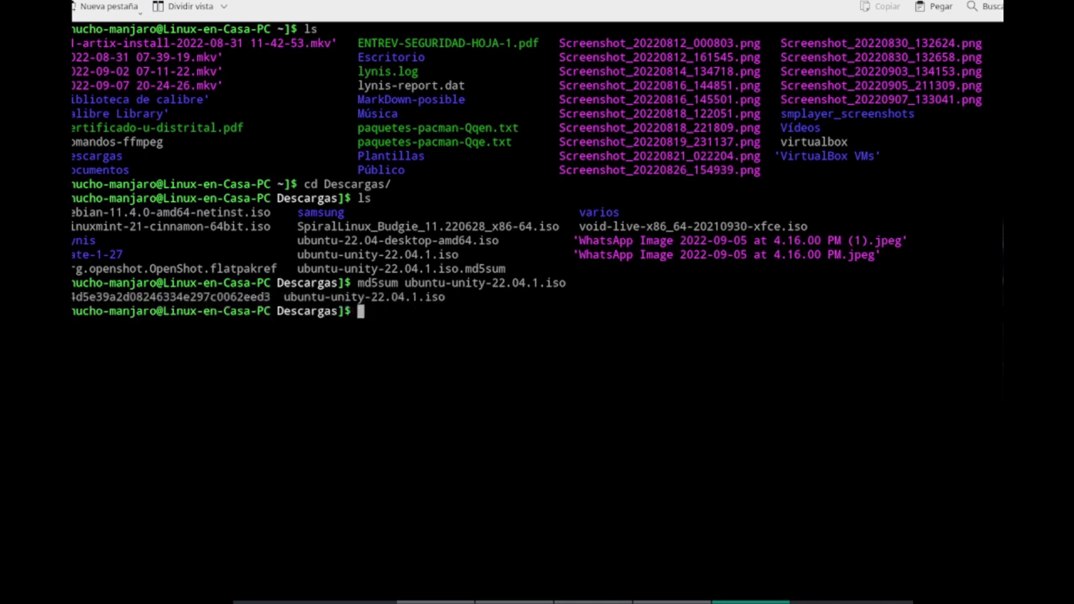
- Show the stored checksum with cat ubuntu-unity-22.04.1.iso.md5sum to compare
text(cat ubu)
key(Tab)
text(u)
key(Tab)
text(.)
key(Tab)
key(Return)
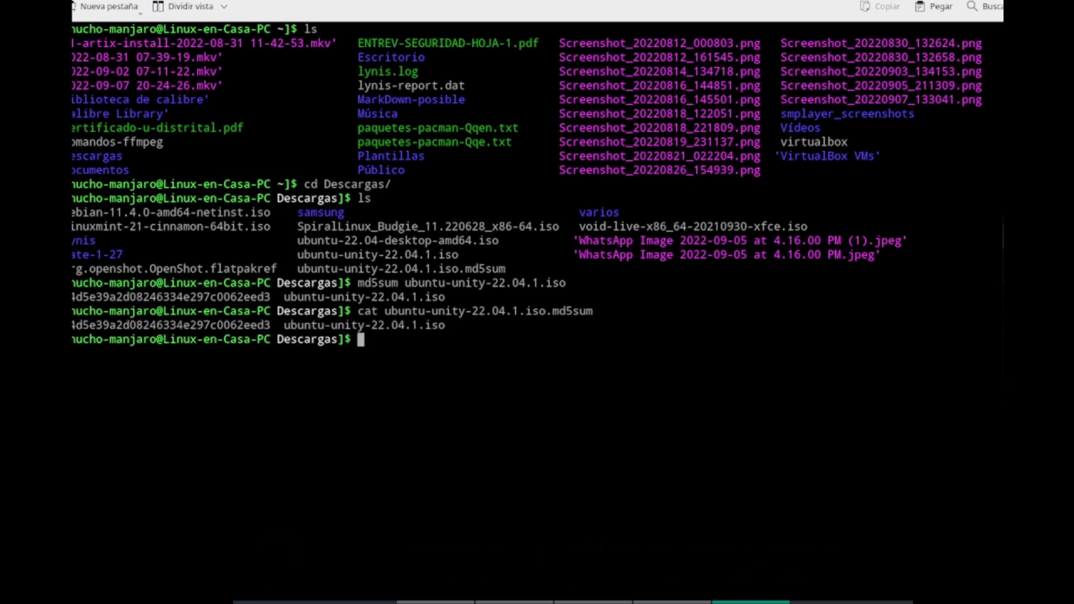
- Exit the terminal and start a new VM named ubuntu unity (Ubuntu 64-bit)
text(exit)
key(Return)
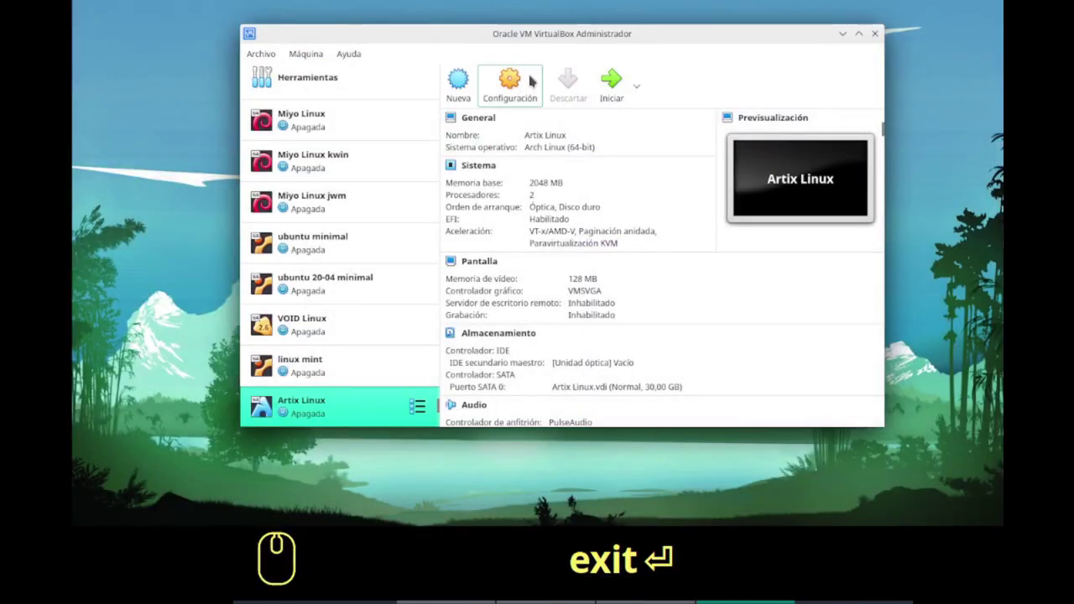
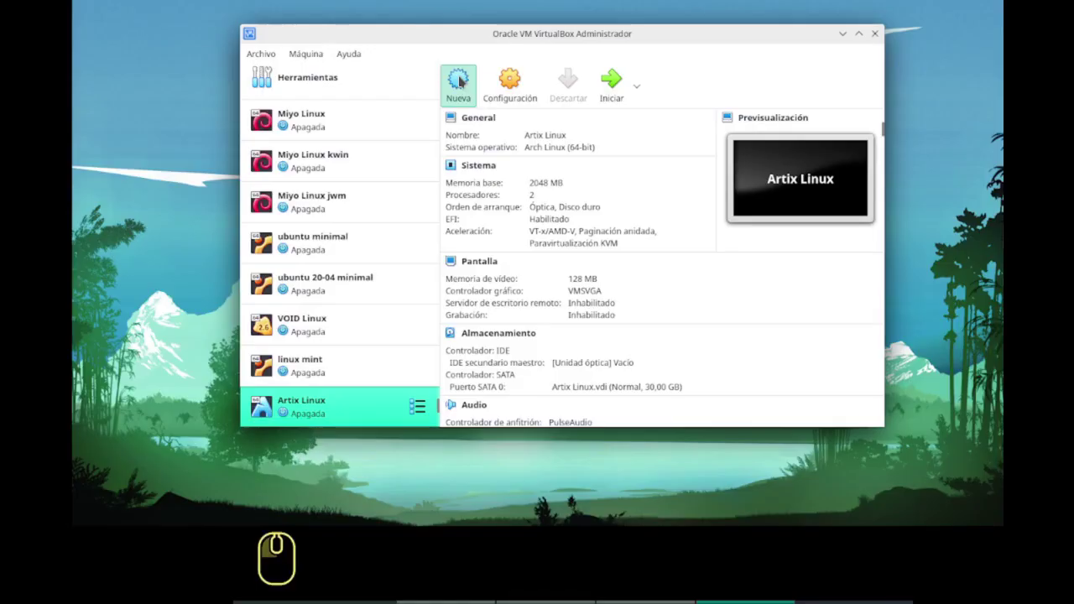
drag(627, 358, 627, 358)
text(ubuntu unity)
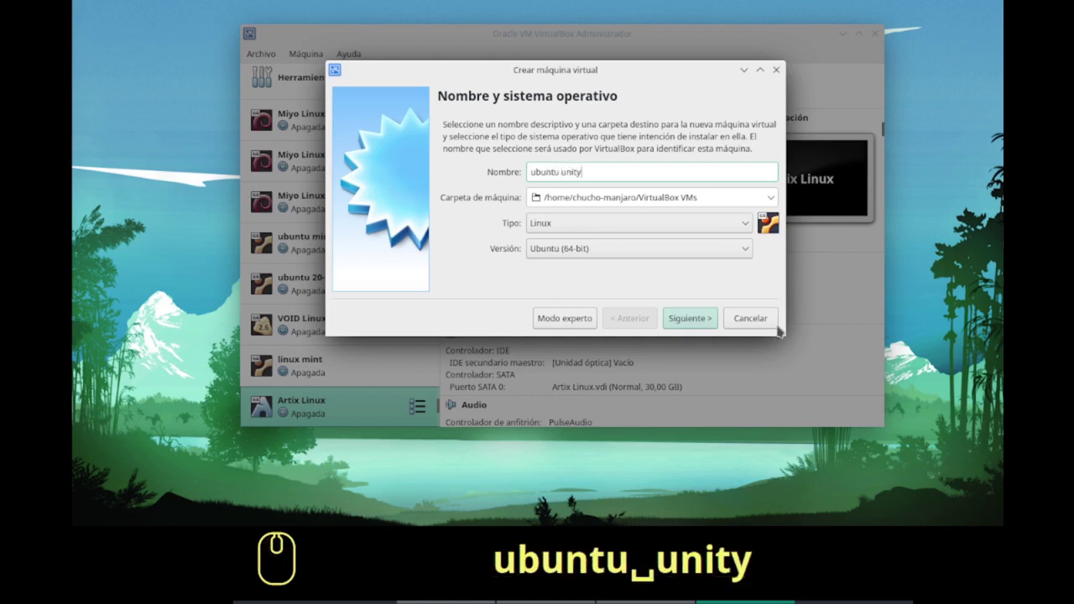
click(693, 322)
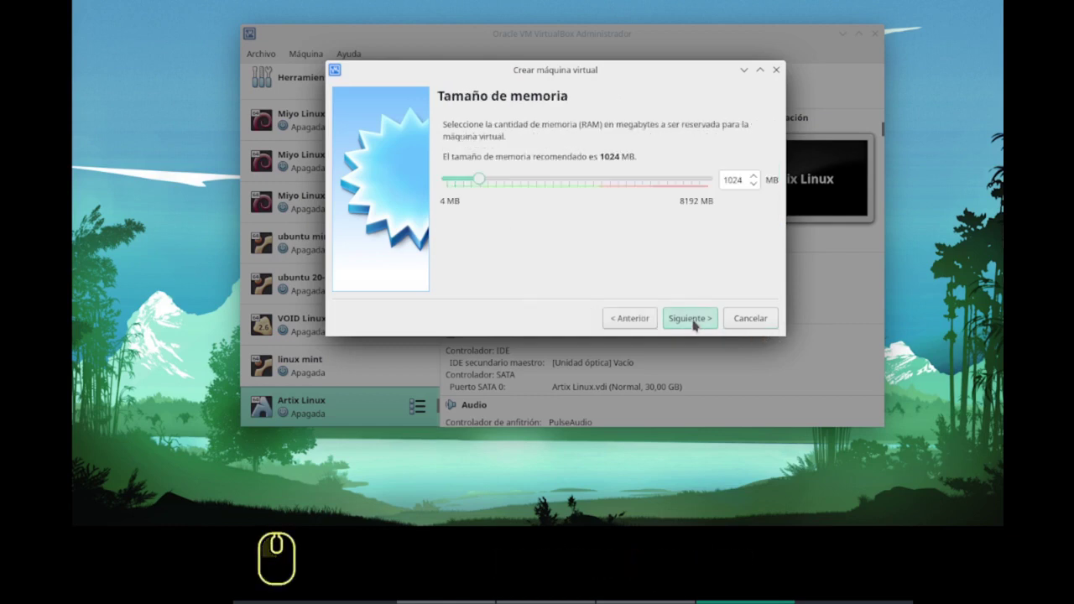
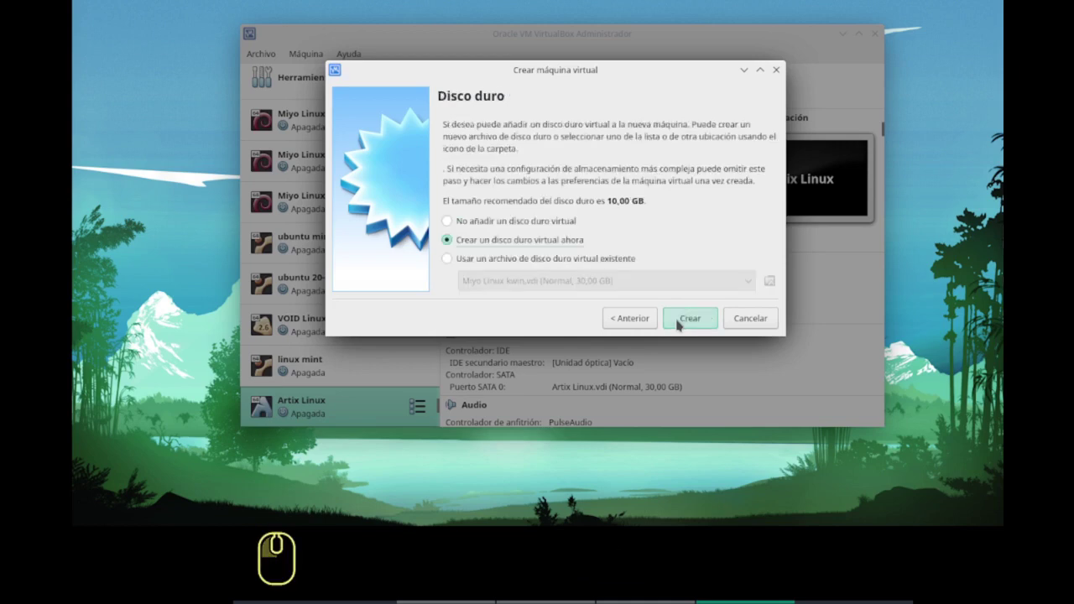
- Create a new dynamically allocated VDI virtual hard disk with default size
click(675, 322)
click(675, 322)
click(680, 320)
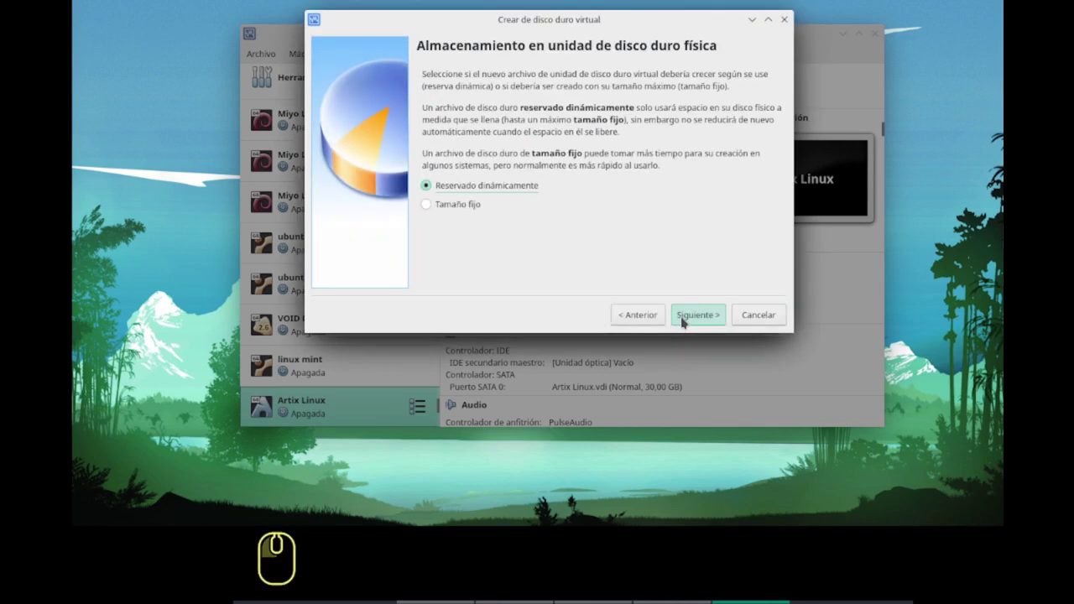
click(681, 319)
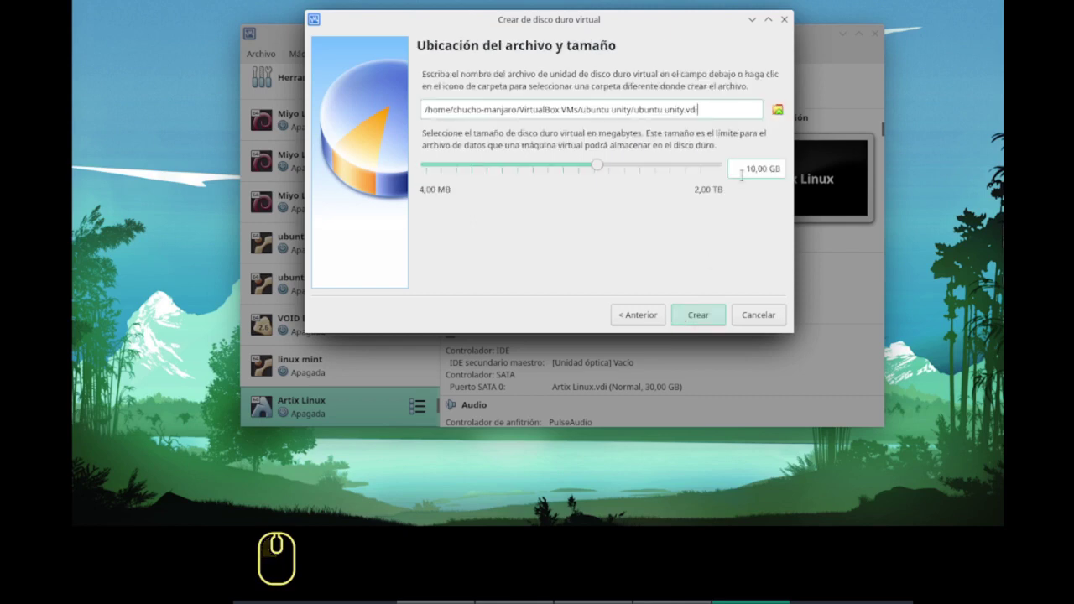
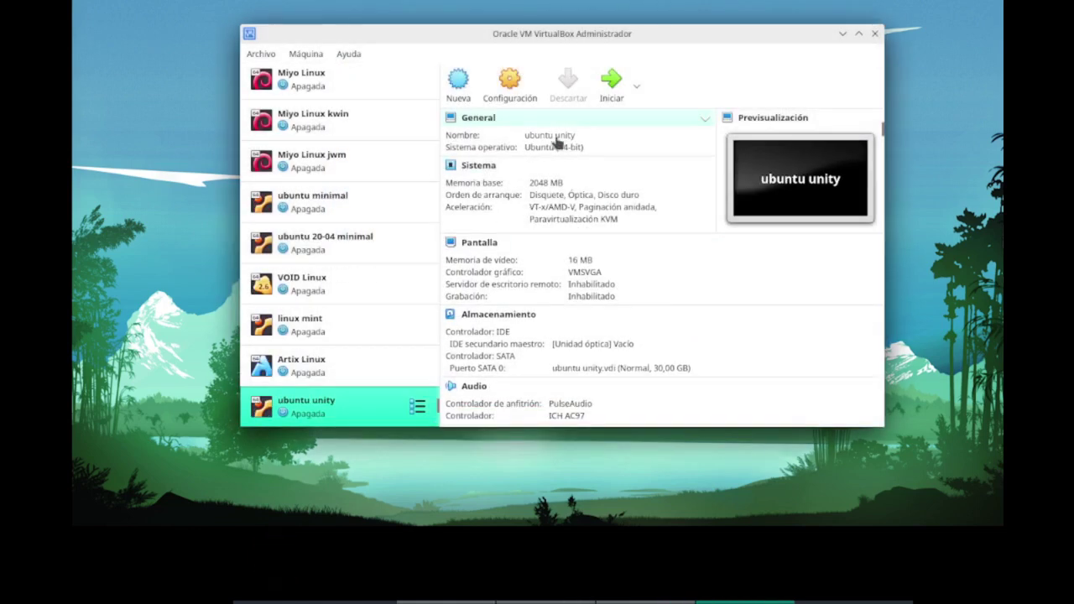
- In the VM's System settings, remove floppy from the boot order and adjust options
click(508, 86)
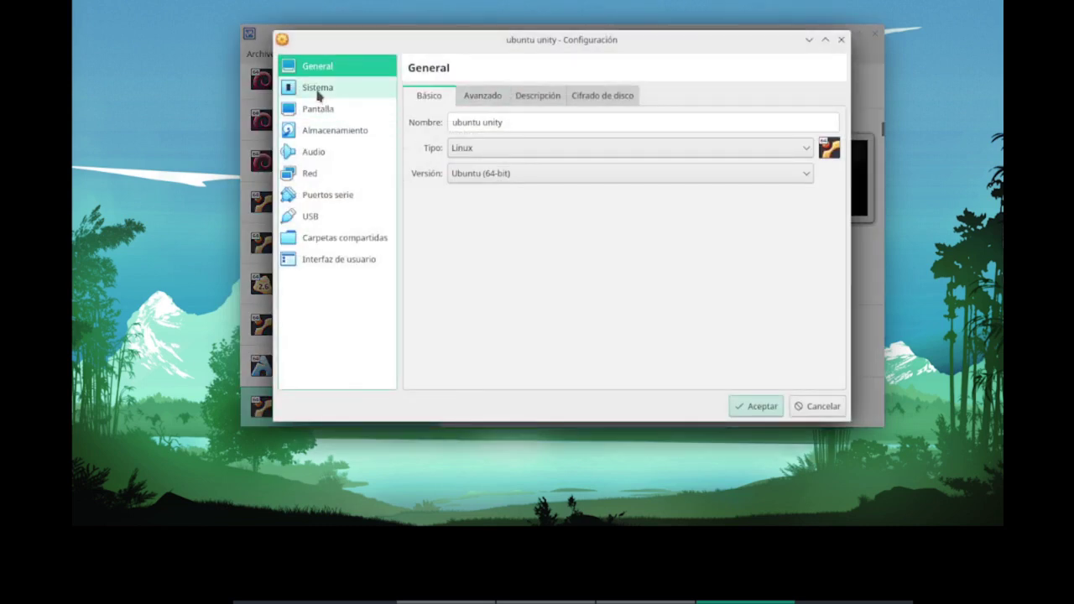
click(316, 94)
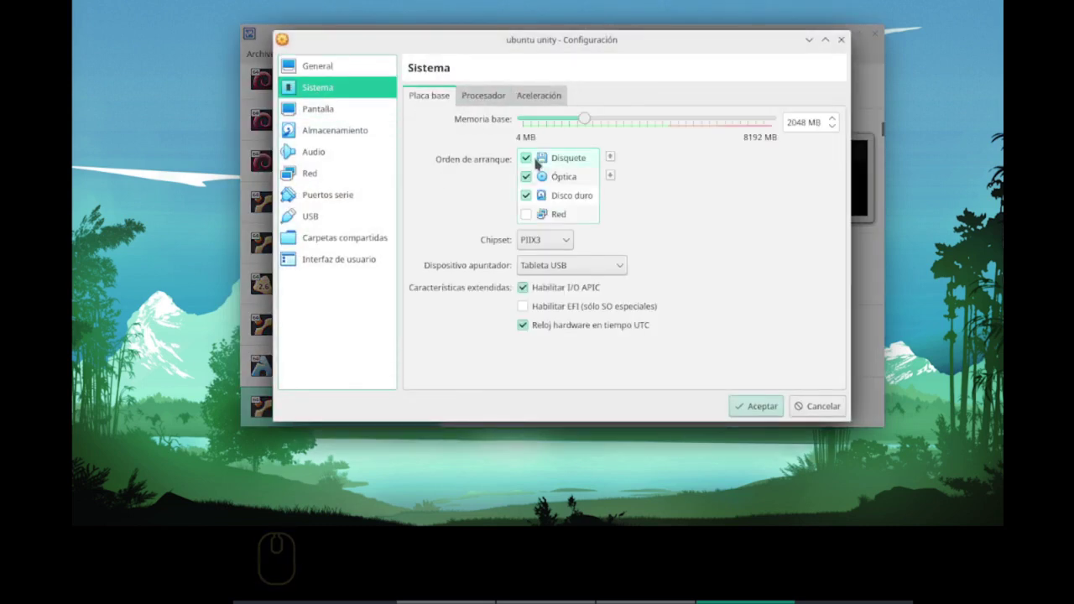
click(523, 161)
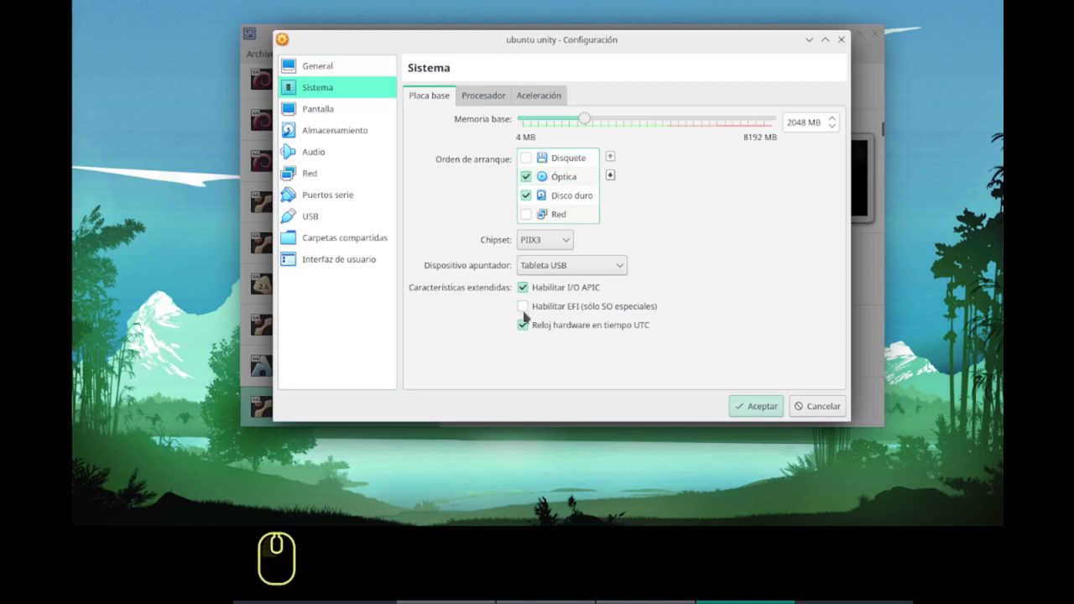
click(521, 309)
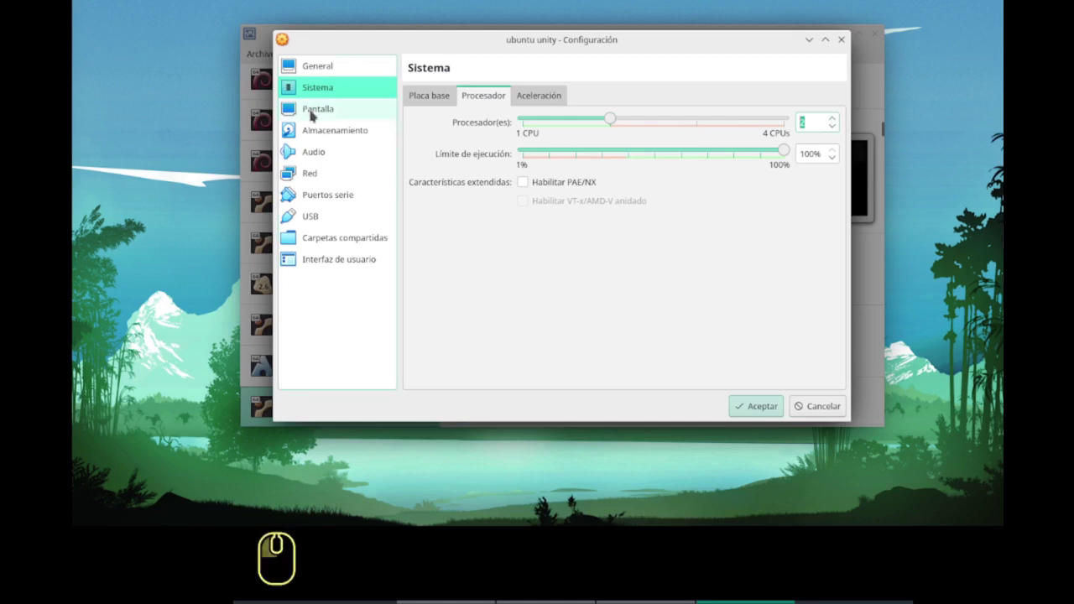
- In Pantalla, raise the video memory slider to 128 MB
click(310, 115)
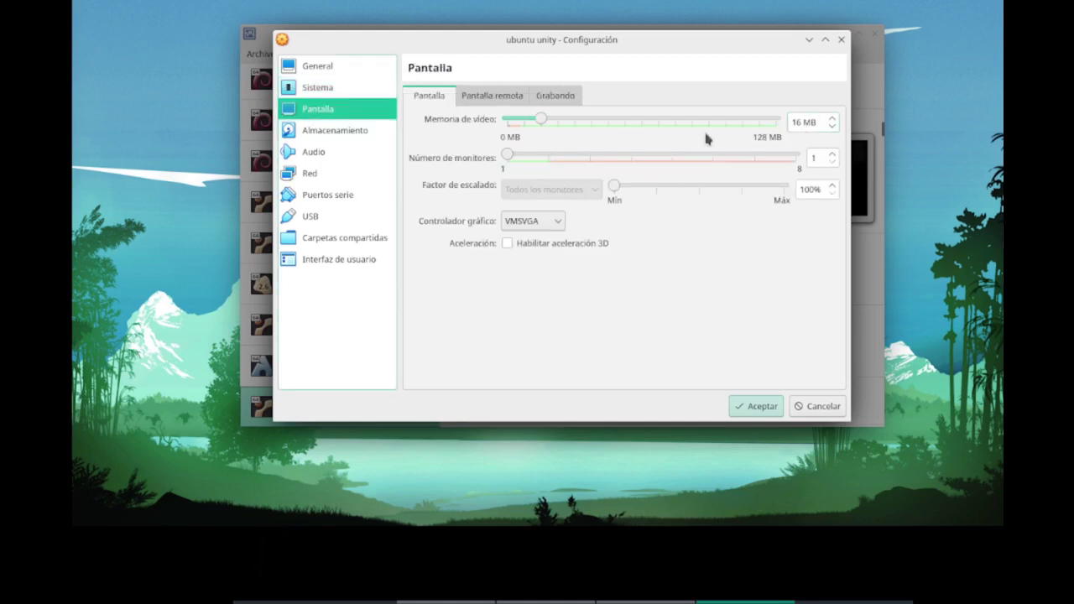
drag(544, 120, 778, 398)
- Save the settings, then set video memory to the 256 MB maximum from the details pane
click(750, 402)
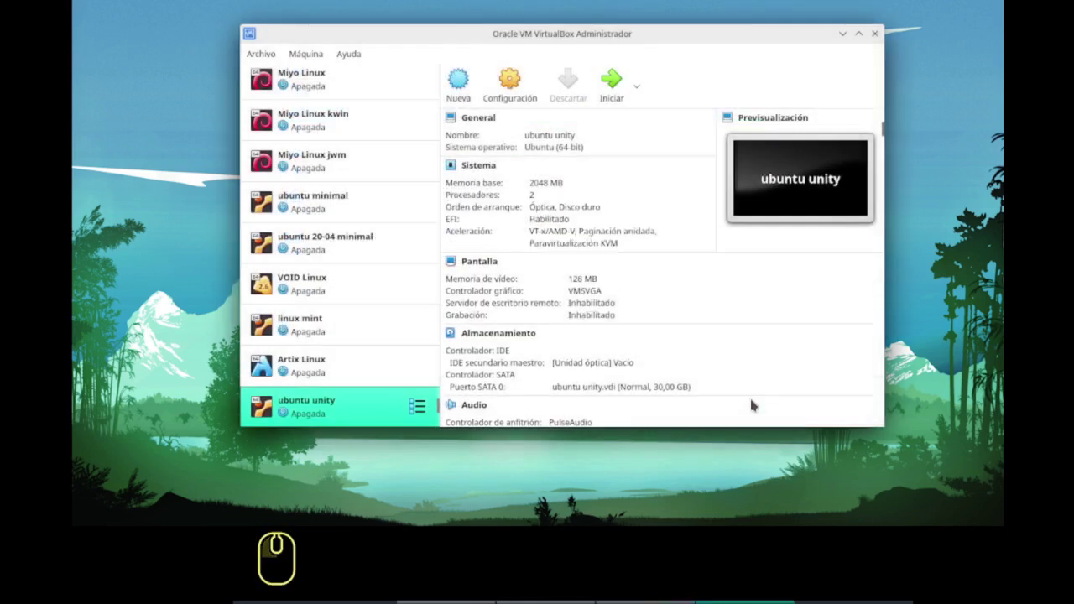
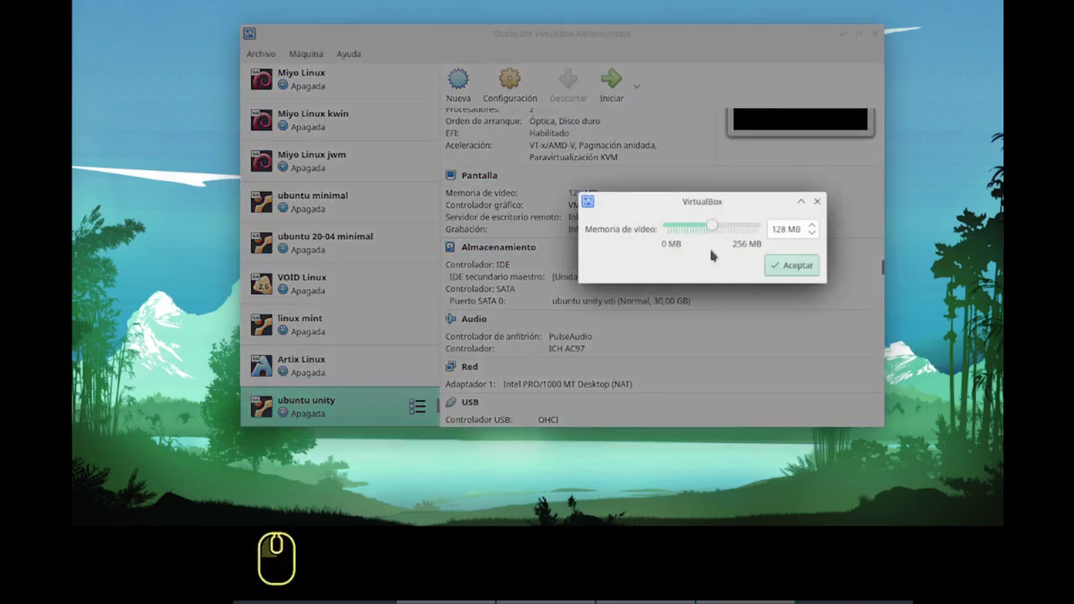
click(139, 224)
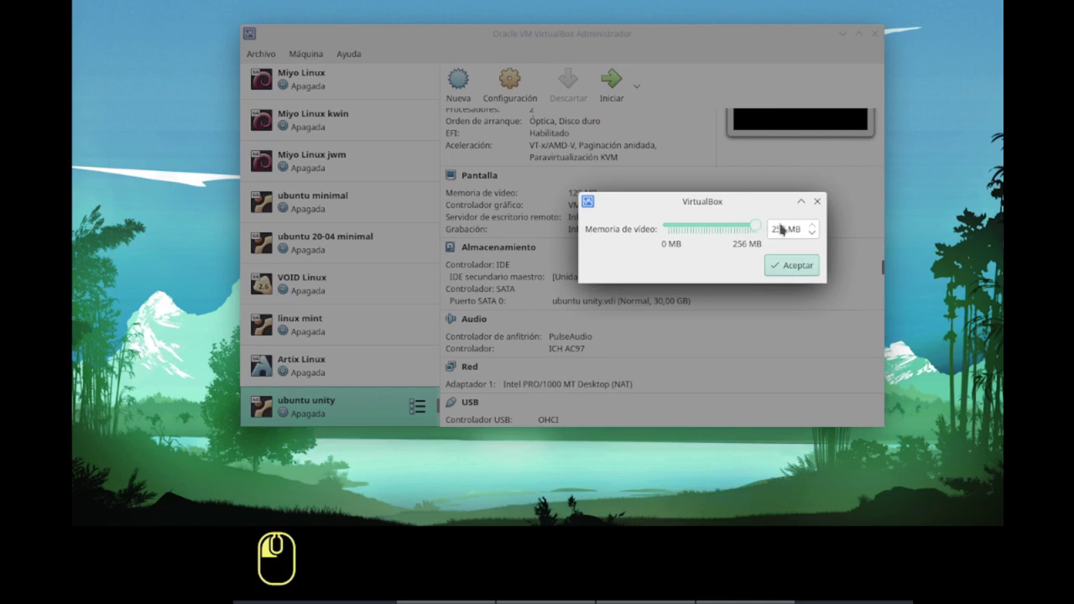
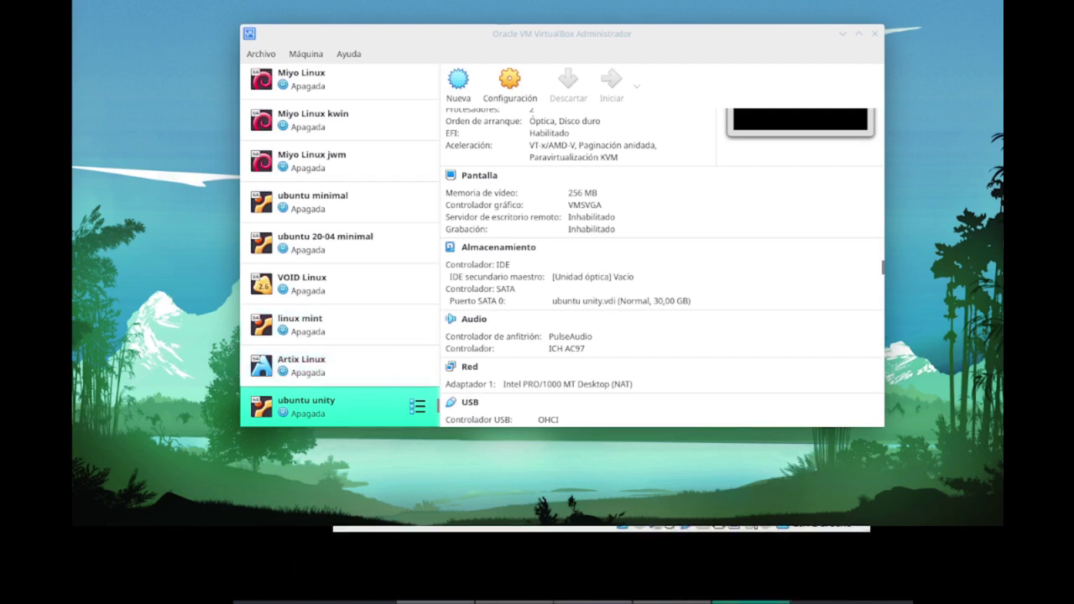
- Choose ubuntu-unity-22.04.1.iso from Descargas as the VM's optical disc image
click(139, 224)
click(138, 224)
click(139, 224)
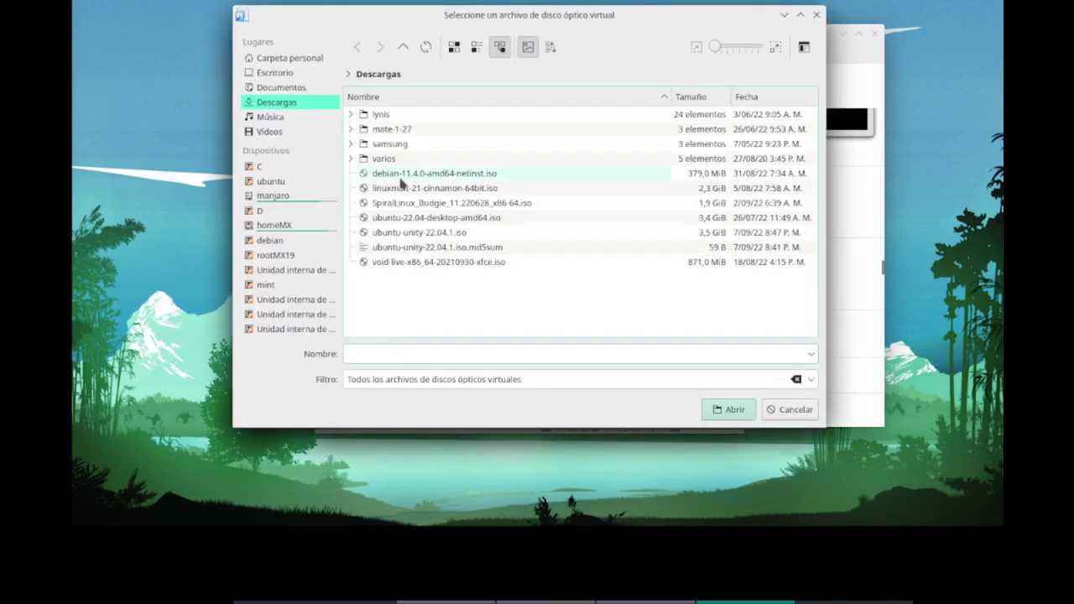
click(139, 224)
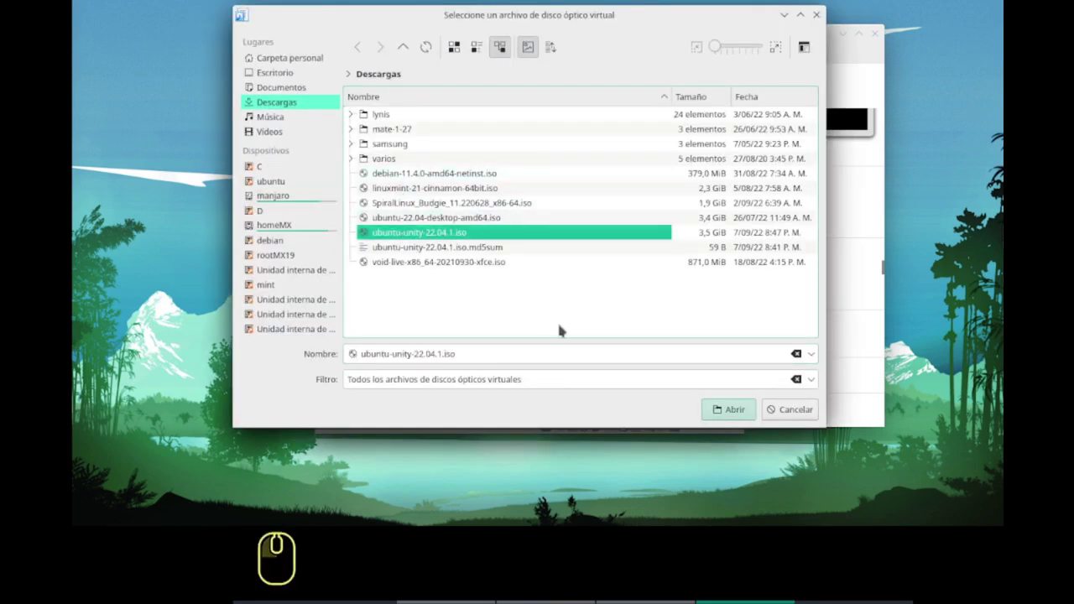
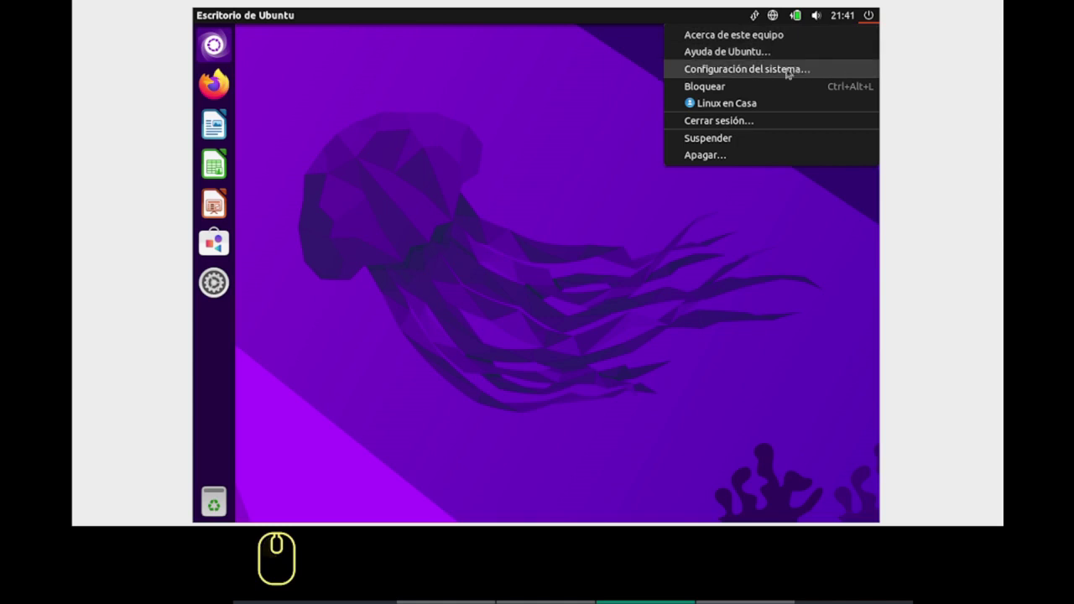
- In Monitores, set the resolution to 1360 × 768, keep it, and close the settings
click(777, 70)
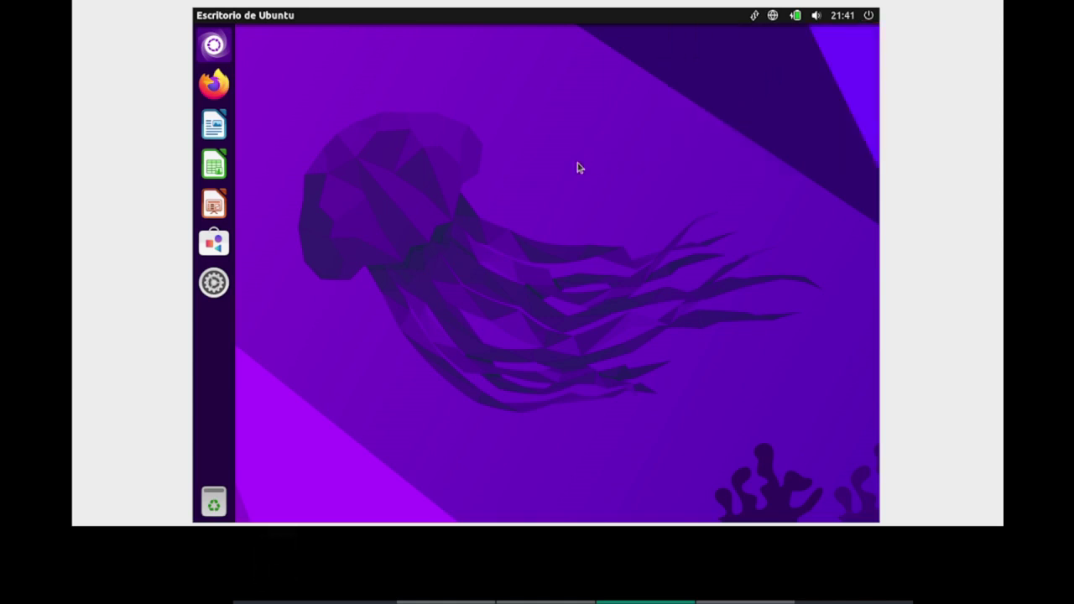
scroll(down, 3)
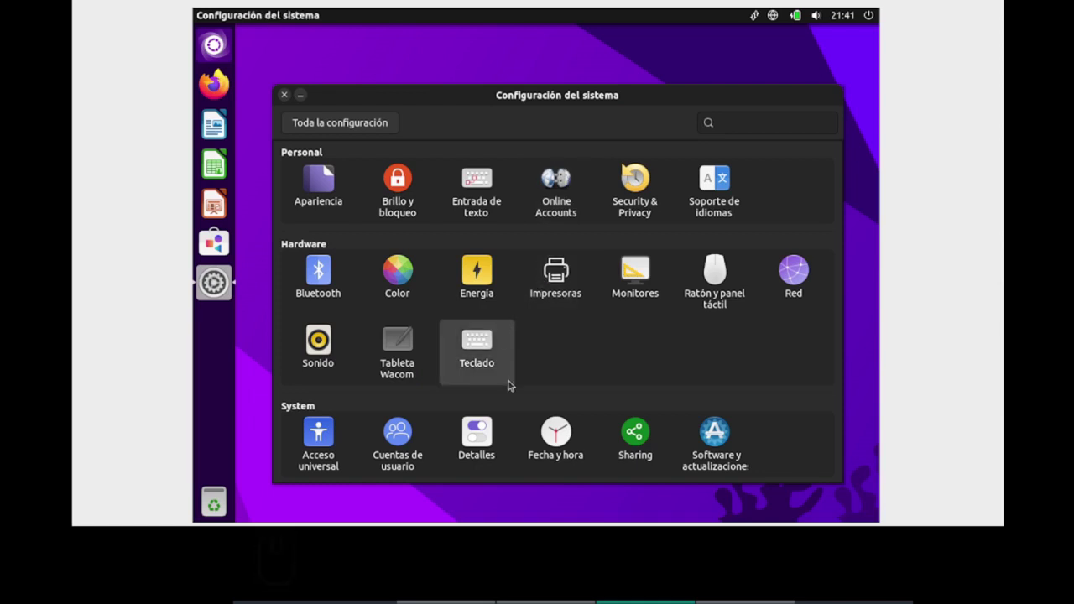
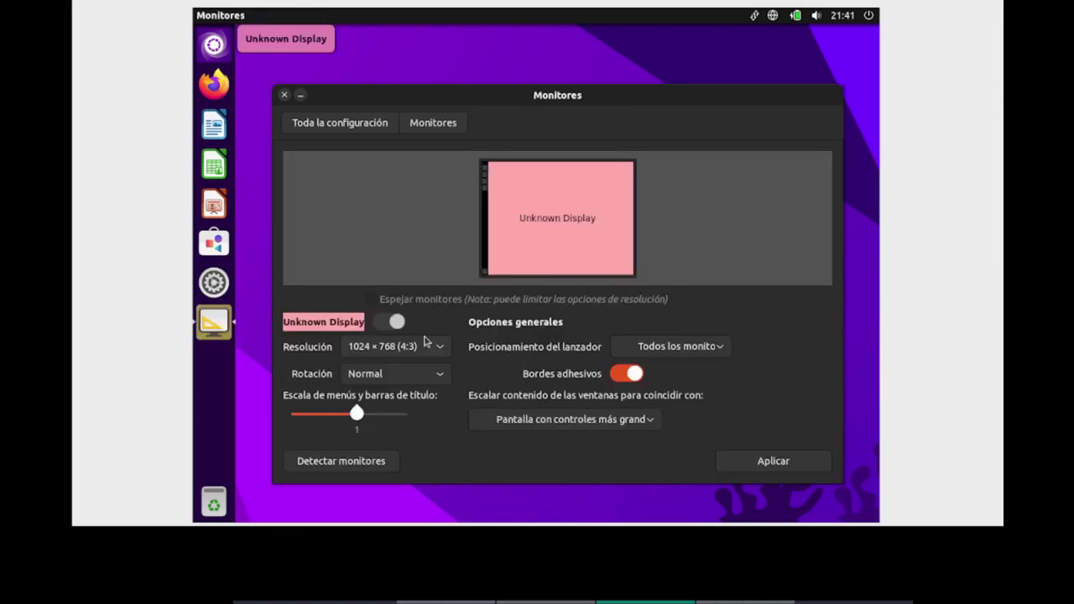
click(434, 360)
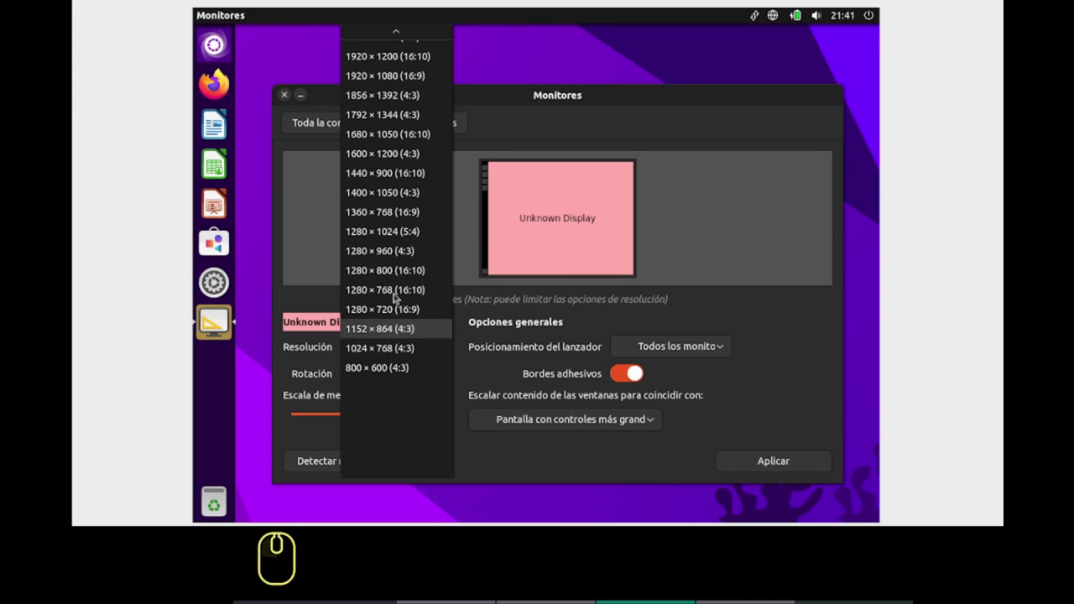
drag(392, 213, 732, 461)
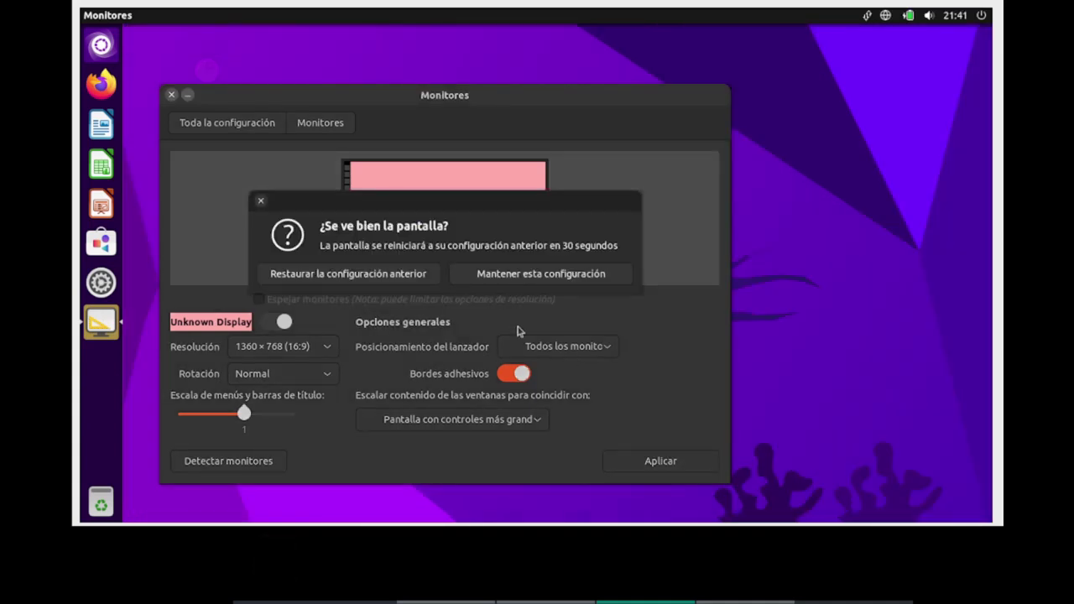
click(489, 281)
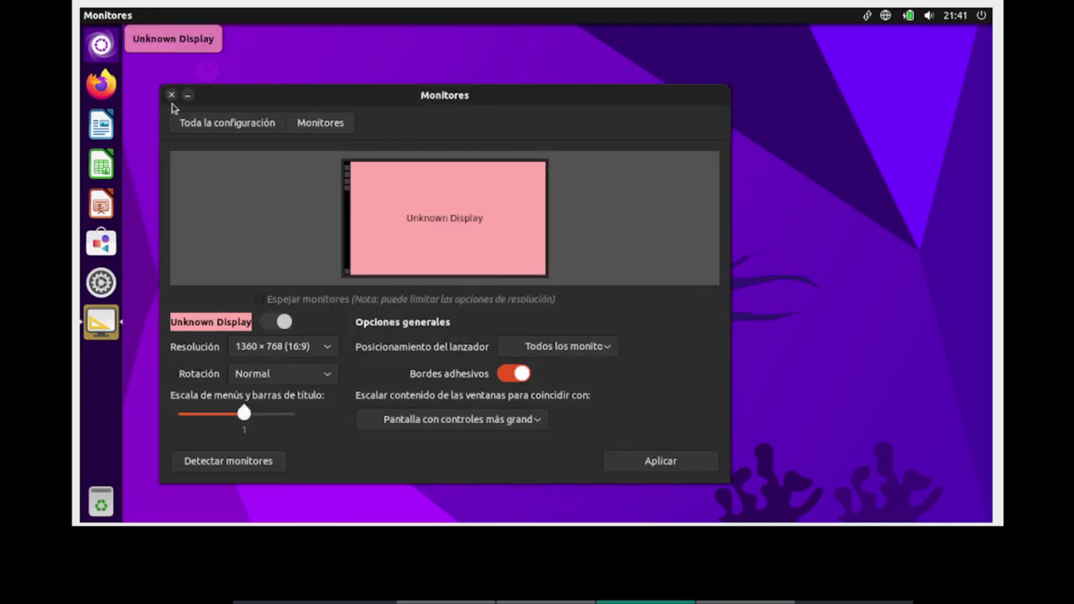
click(177, 99)
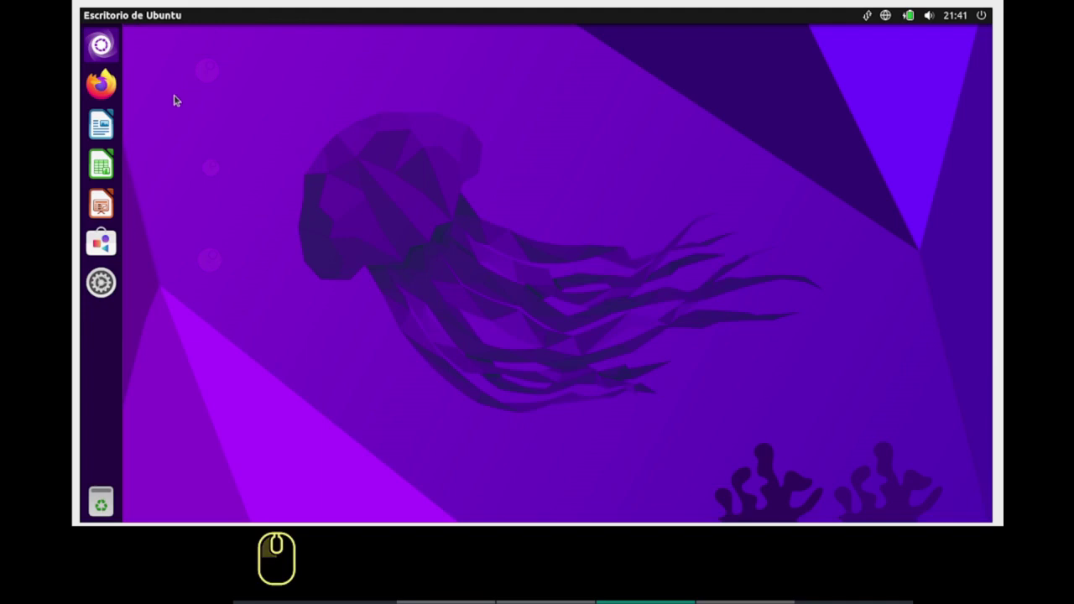